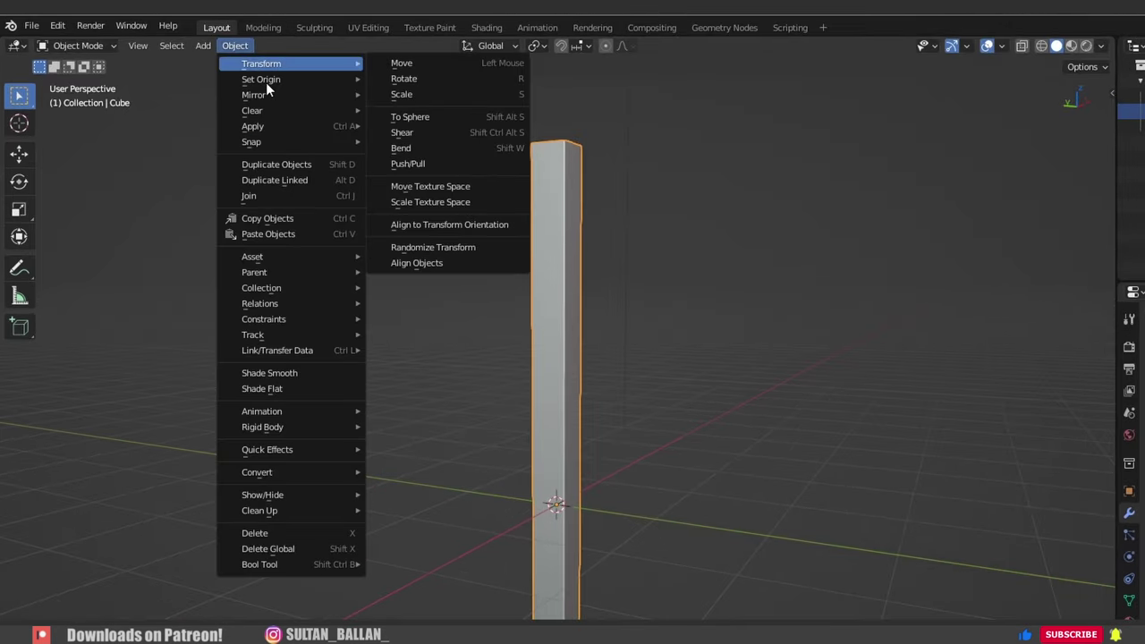
# - Reset the pillar's origin and begin 16 horizontal loop cuts along its height in Edit Mode
pyautogui.moveTo(391, 194); pyautogui.dragTo(408, 265)
pyautogui.moveTo(408, 266); pyautogui.dragTo(436, 273)
pyautogui.press('Tab')
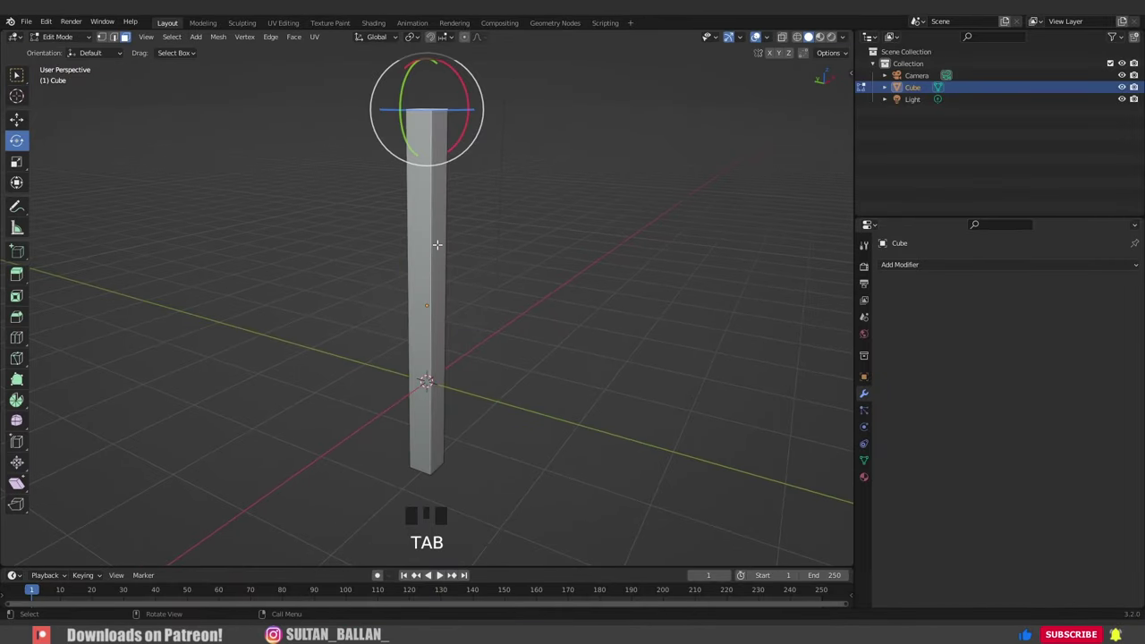
pyautogui.press('ctrl+r')
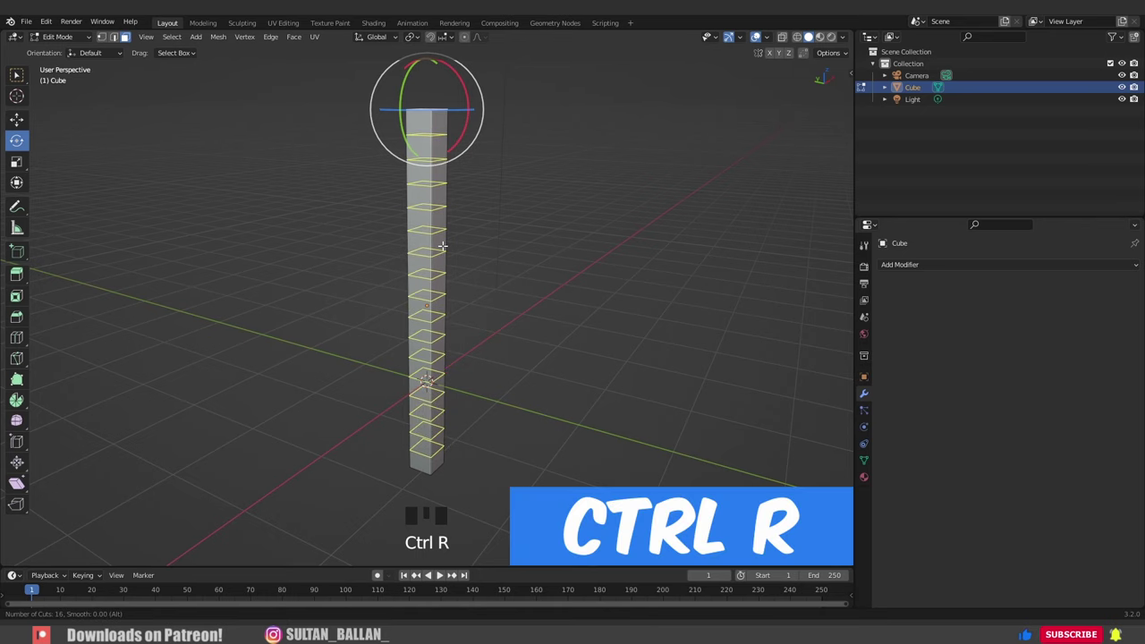
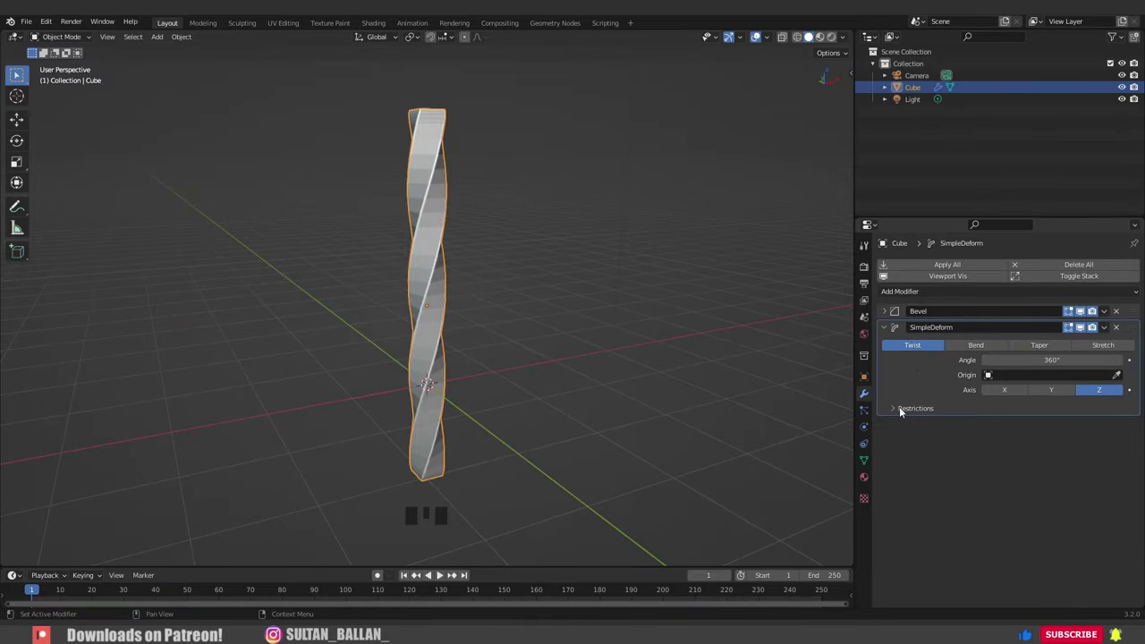
# - Set the SimpleDeform twist Limits to 0.45–0.72 so only the middle band spirals
pyautogui.moveTo(912, 409); pyautogui.dragTo(951, 351)
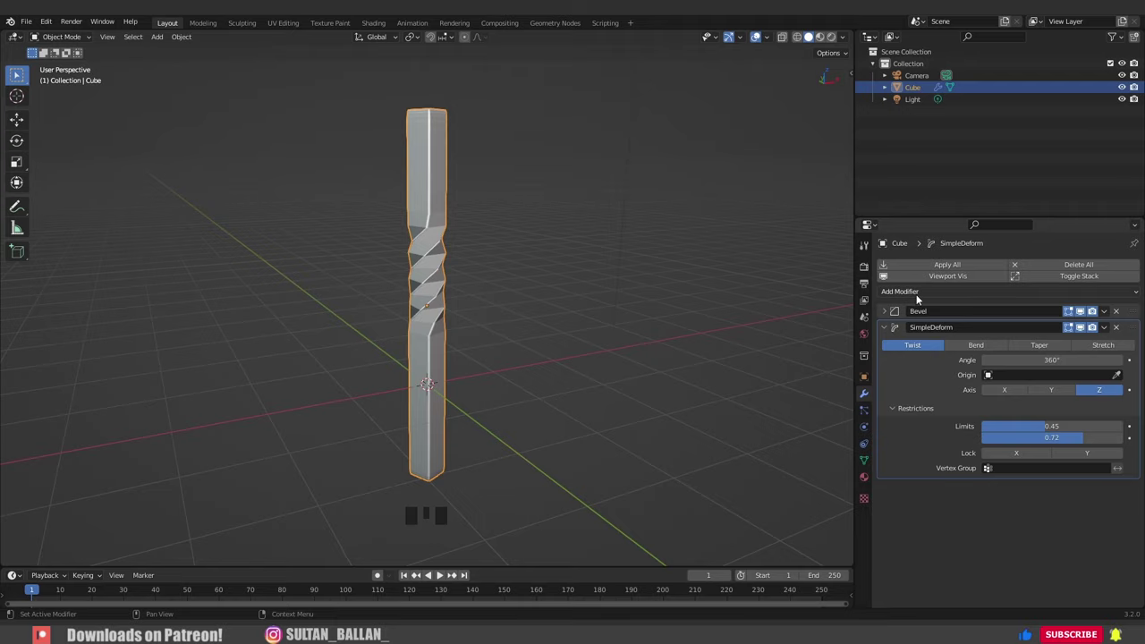